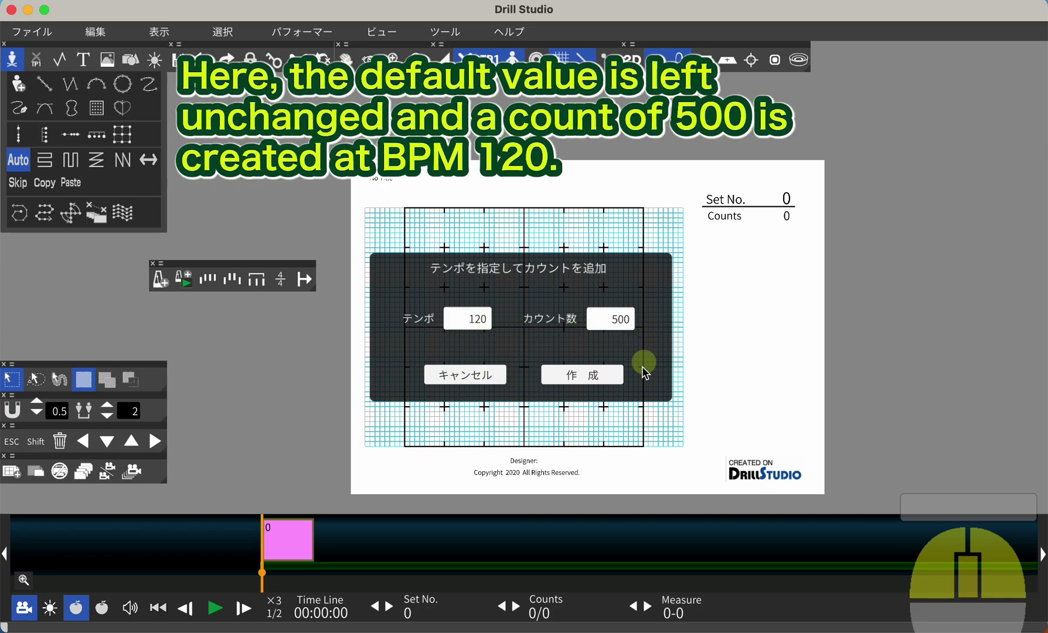
# Create 500 counts at tempo 120 in the add-counts-by-tempo dialog.
pyautogui.moveTo(588, 376); pyautogui.dragTo(853, 589)
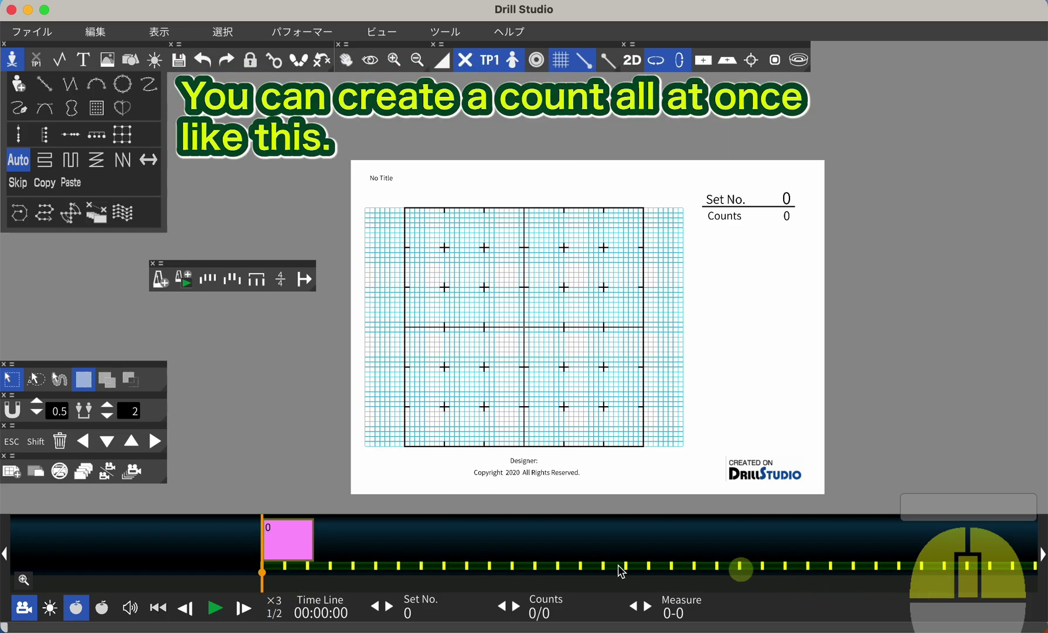
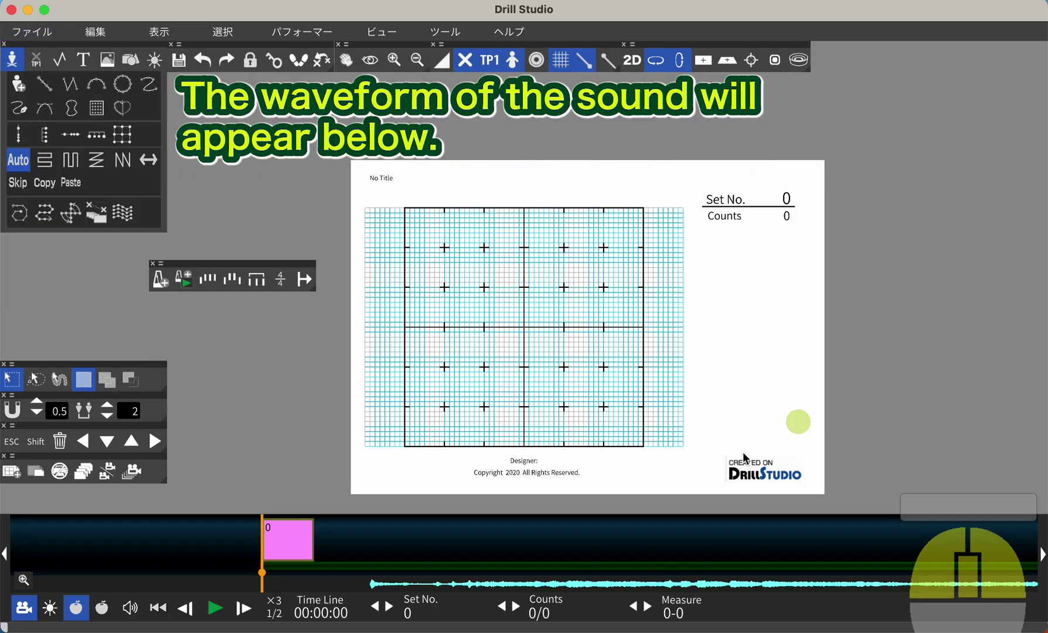
# Rewind to the start and enter count input mode for tapping along the song.
pyautogui.moveTo(896, 596); pyautogui.dragTo(806, 597)
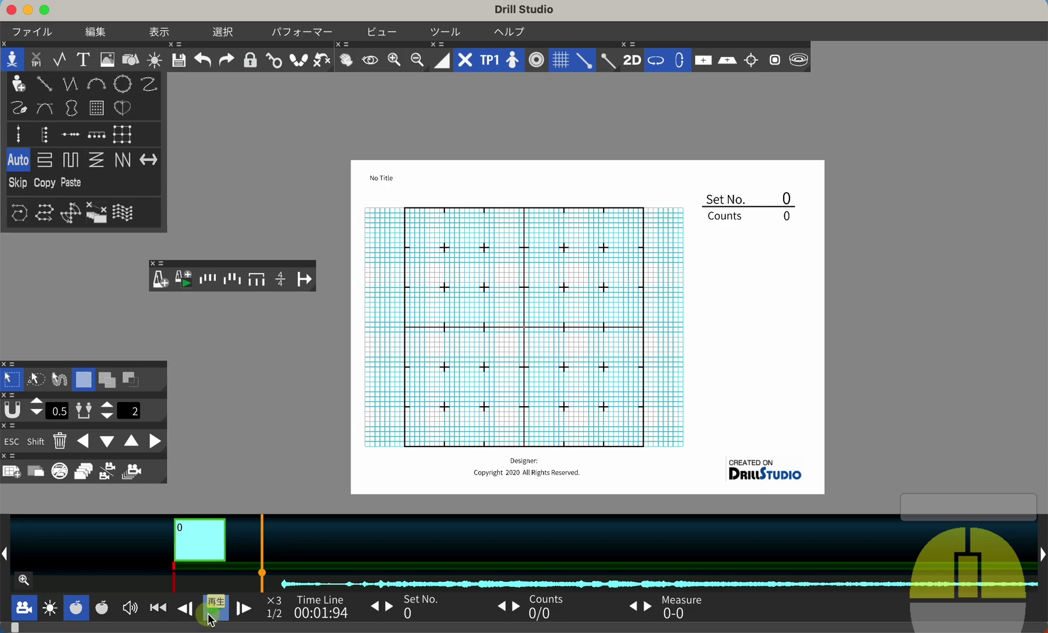
pyautogui.click(217, 614)
# Start tap playback and tap a count on every beat through the song's first 50 seconds.
pyautogui.rightClick(217, 614)
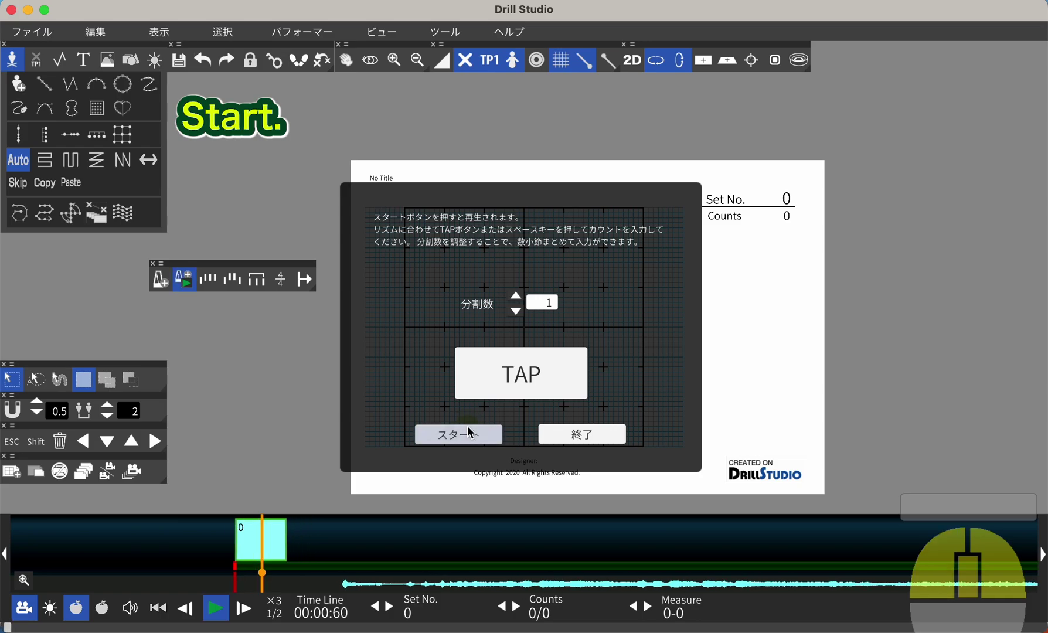
pyautogui.press('space')
pyautogui.press('space')
pyautogui.press('space')
pyautogui.press('space')
pyautogui.click(529, 376)
pyautogui.rightClick(529, 376)
pyautogui.press('space')
pyautogui.press('space')
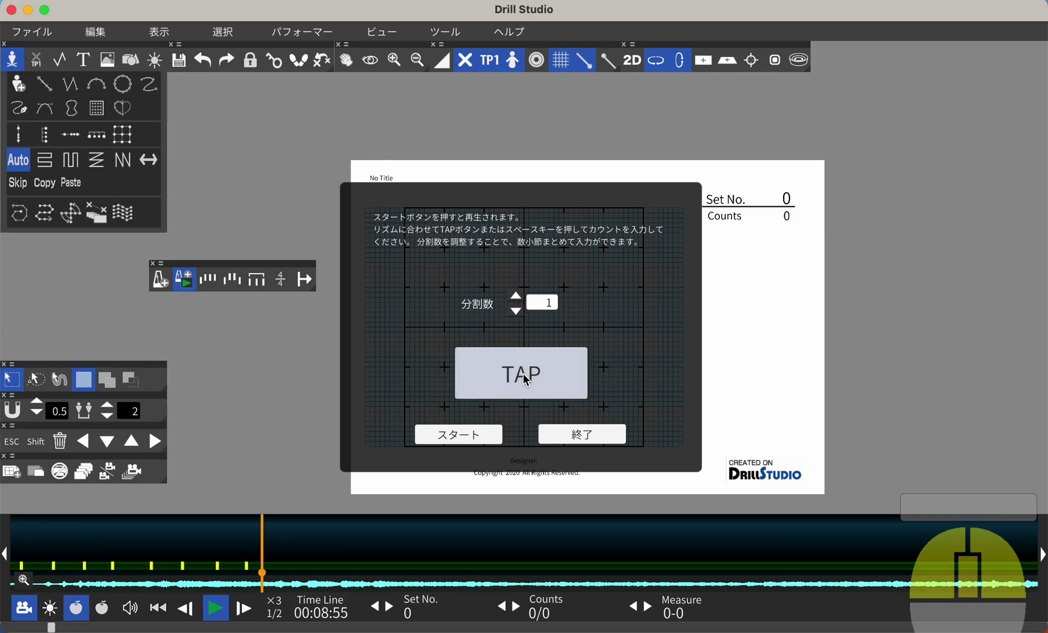
pyautogui.press('space')
pyautogui.press('space')
pyautogui.press('space')
pyautogui.press('space')
pyautogui.press('space')
pyautogui.press('space')
pyautogui.press('space')
pyautogui.press('space')
pyautogui.press('space')
pyautogui.press('space')
pyautogui.press('space')
pyautogui.press('space')
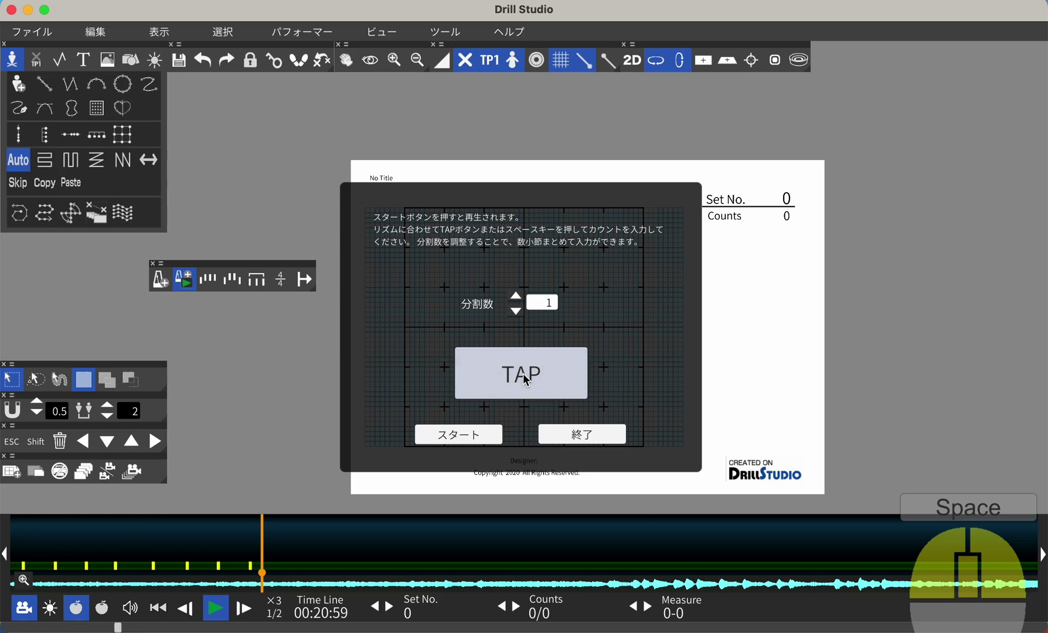
pyautogui.press('space')
pyautogui.press('space')
pyautogui.press('space')
pyautogui.press('space')
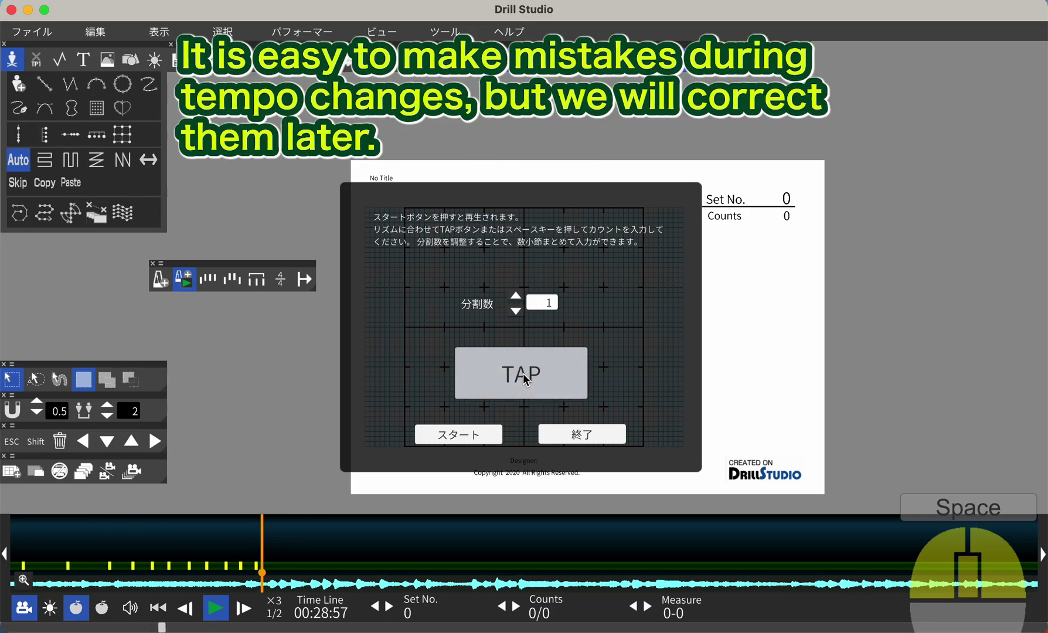
pyautogui.click(529, 377)
pyautogui.rightClick(529, 377)
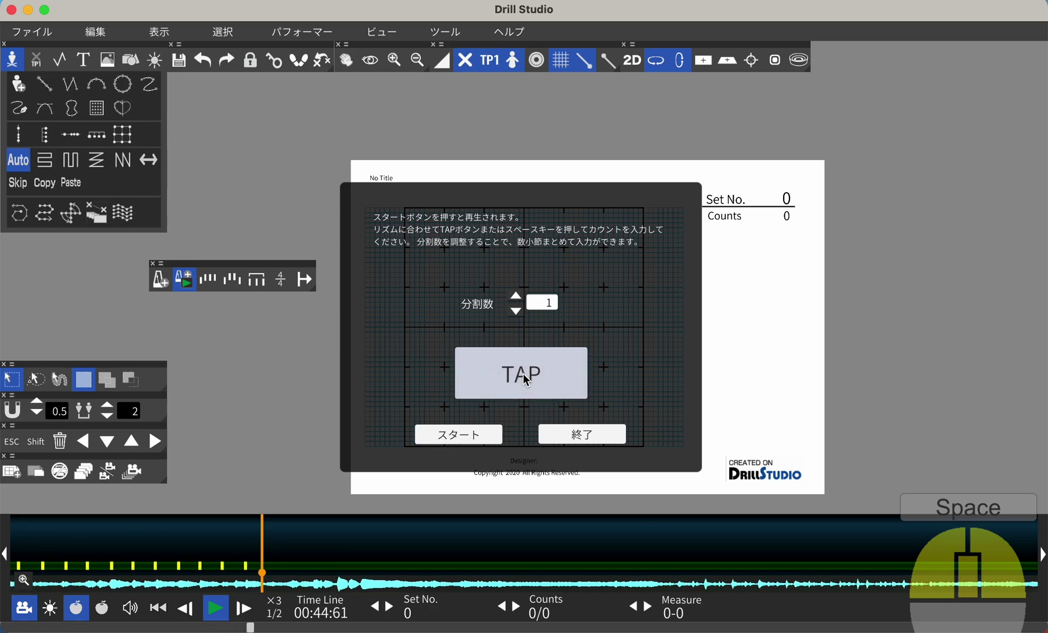
pyautogui.click(529, 376)
pyautogui.rightClick(528, 376)
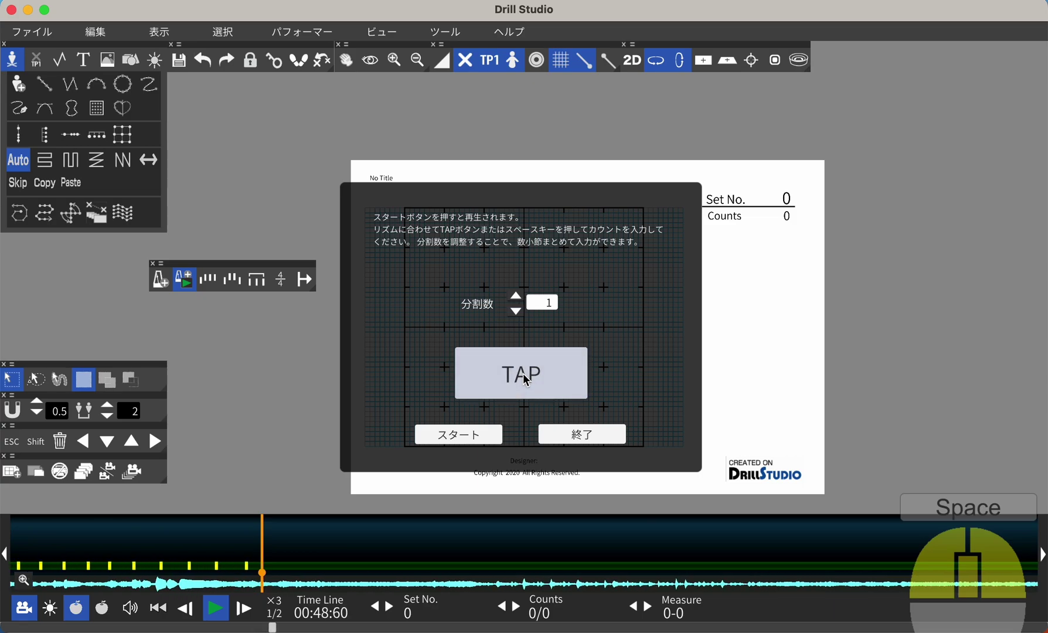
pyautogui.press('space')
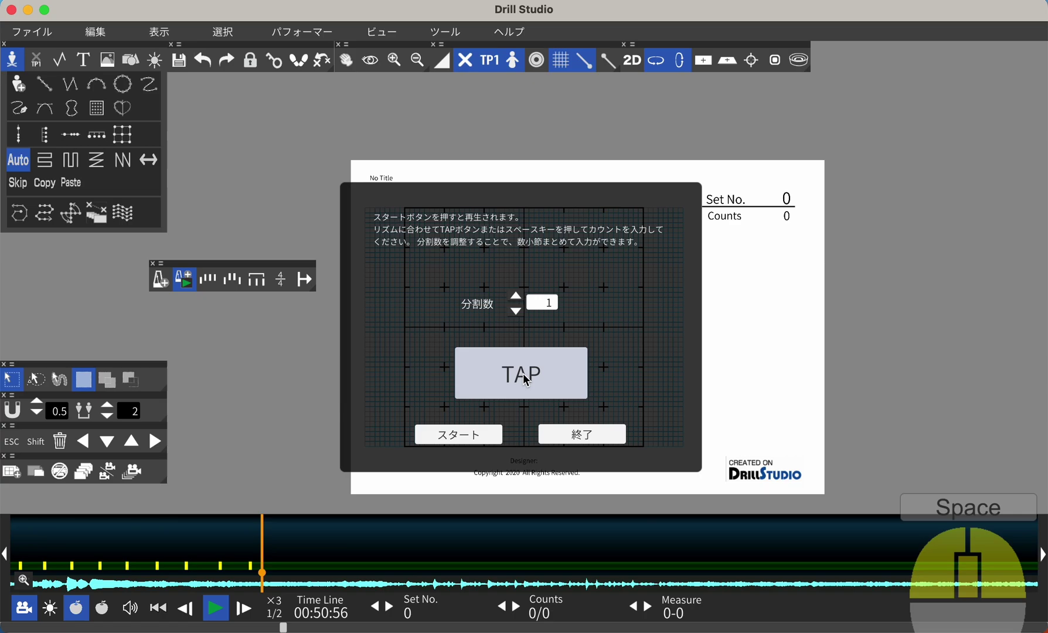
# Tap the remaining counts to the end of the song and finish count input.
pyautogui.press('space')
pyautogui.press('space')
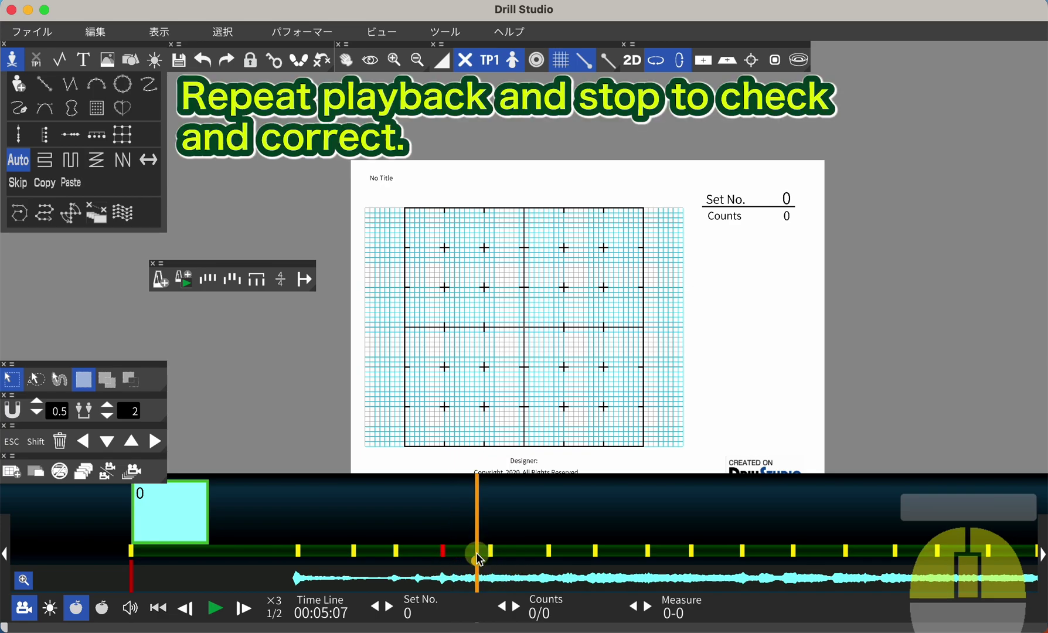
pyautogui.press('space')
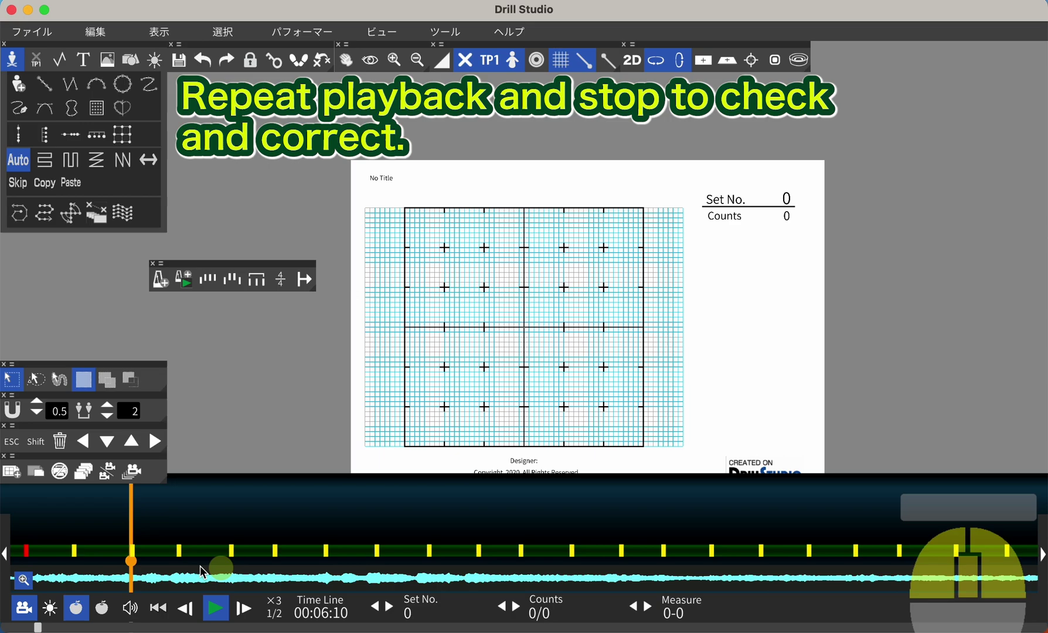
pyautogui.press('space')
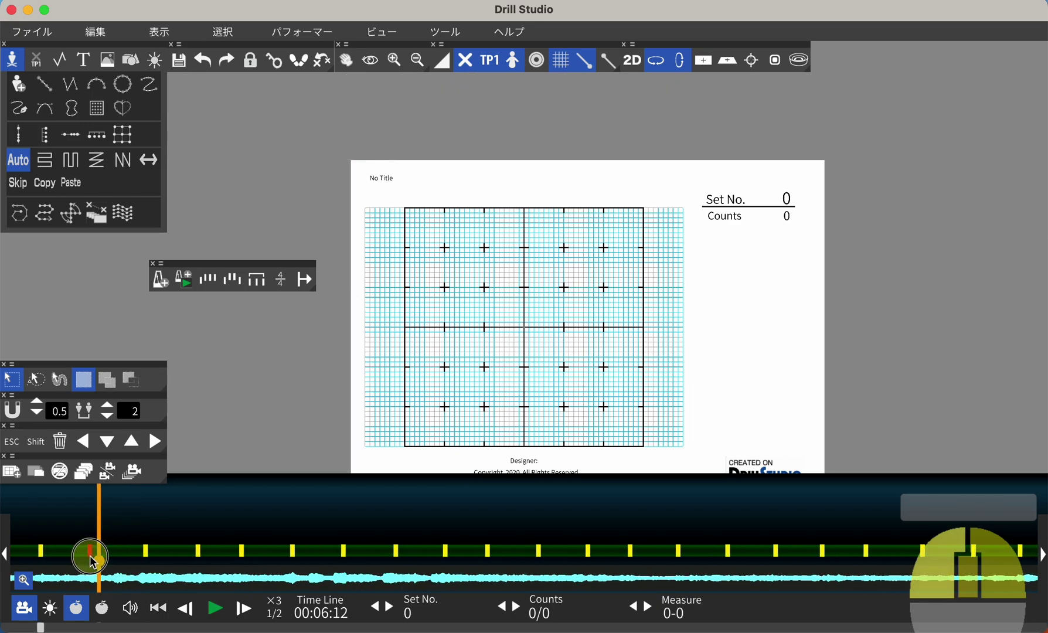
pyautogui.press('space')
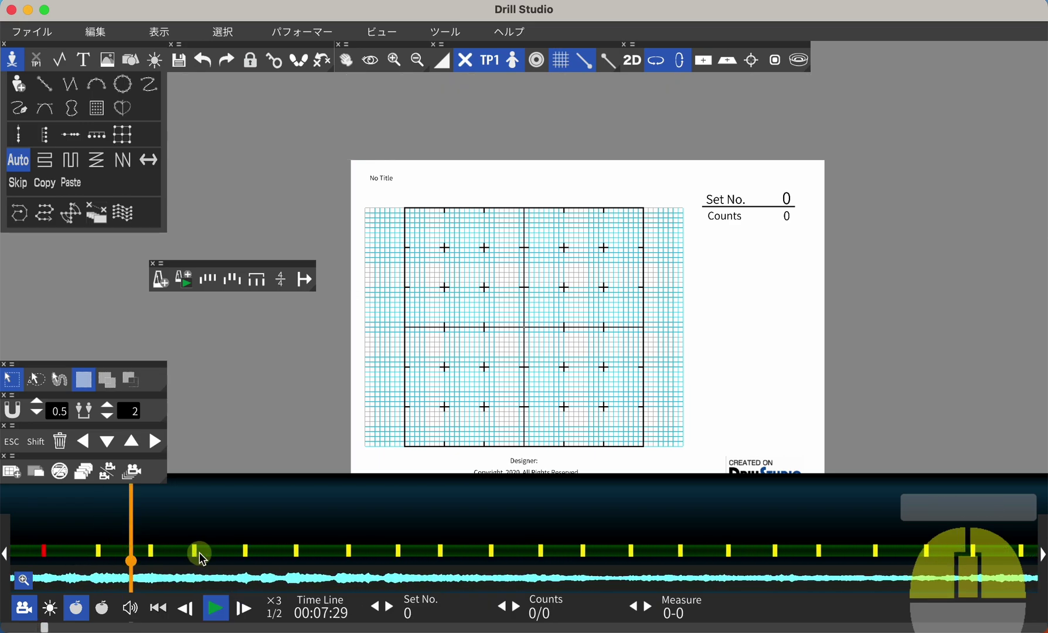
pyautogui.press('space')
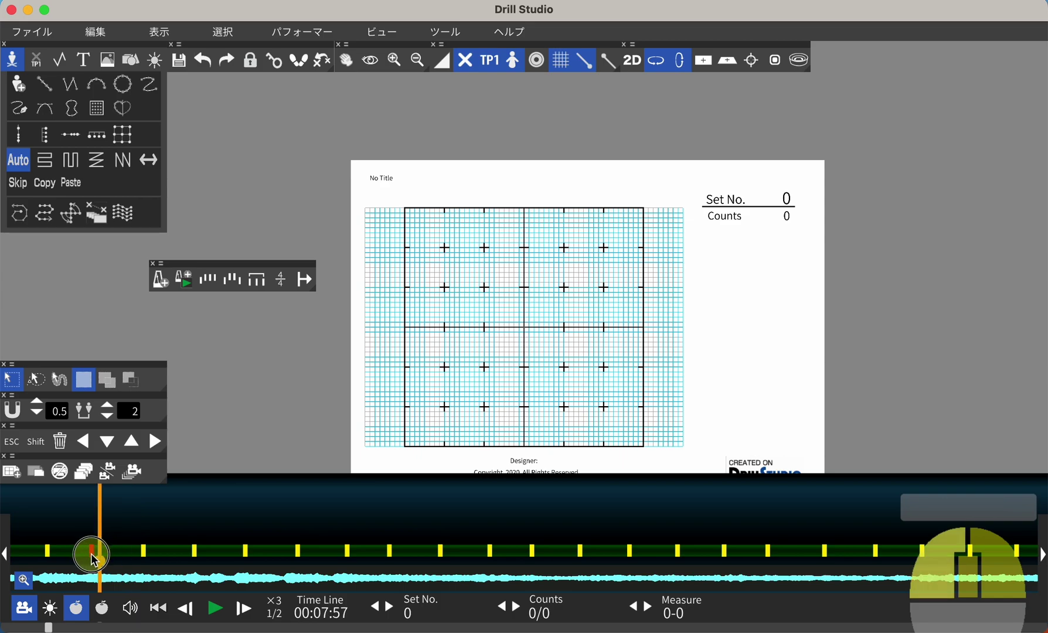
pyautogui.press('space')
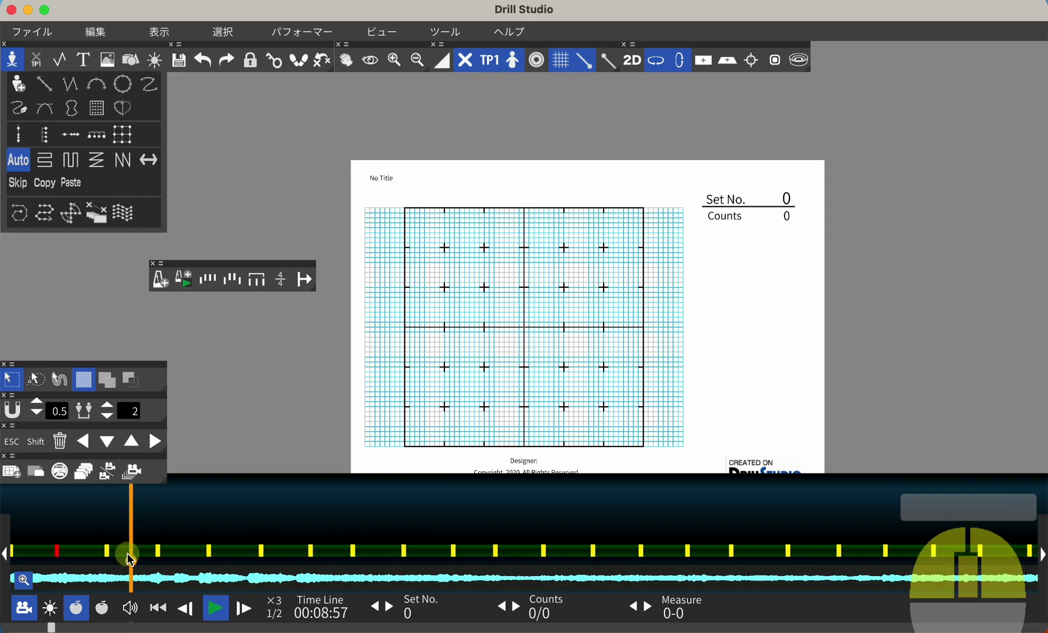
pyautogui.press('space')
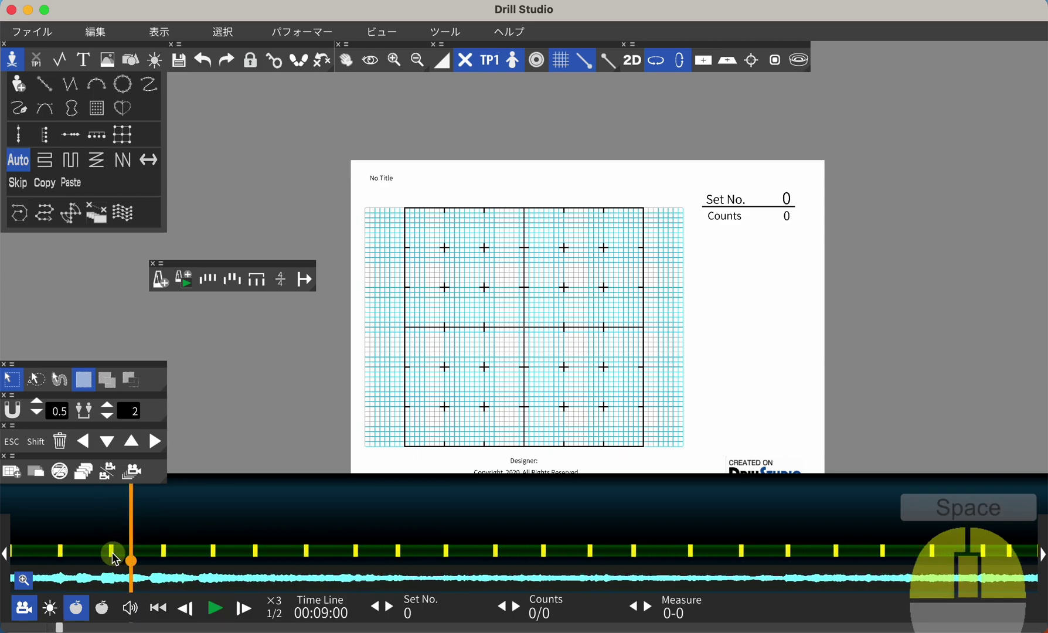
pyautogui.press('space')
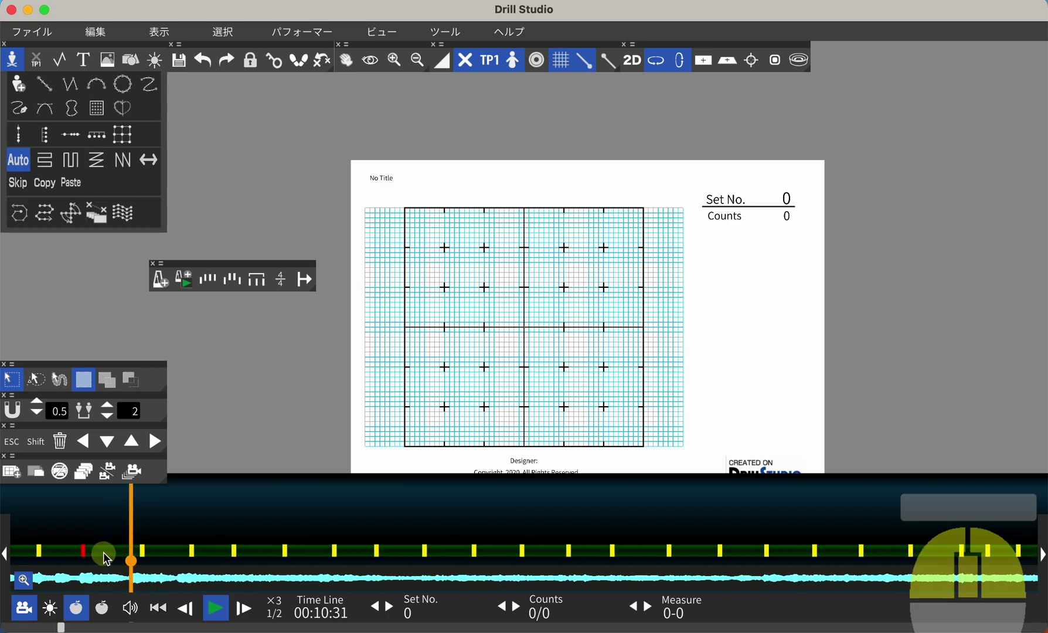
pyautogui.press('space')
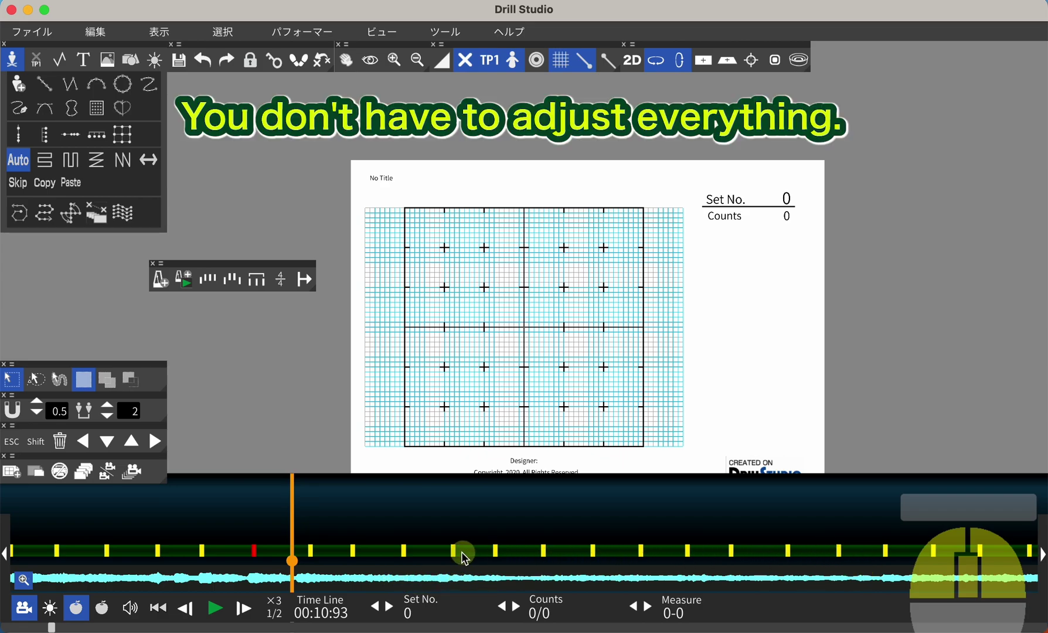
# Equalize a run of mistimed counts, then select a shorter run of early counts to even out.
pyautogui.moveTo(263, 581); pyautogui.dragTo(301, 582)
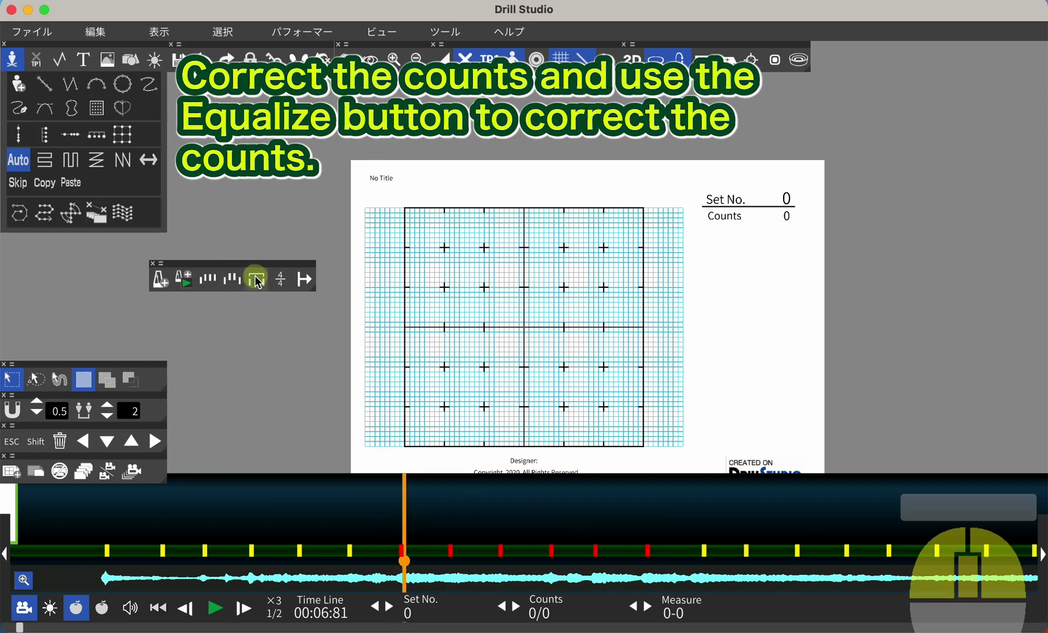
pyautogui.click(259, 283)
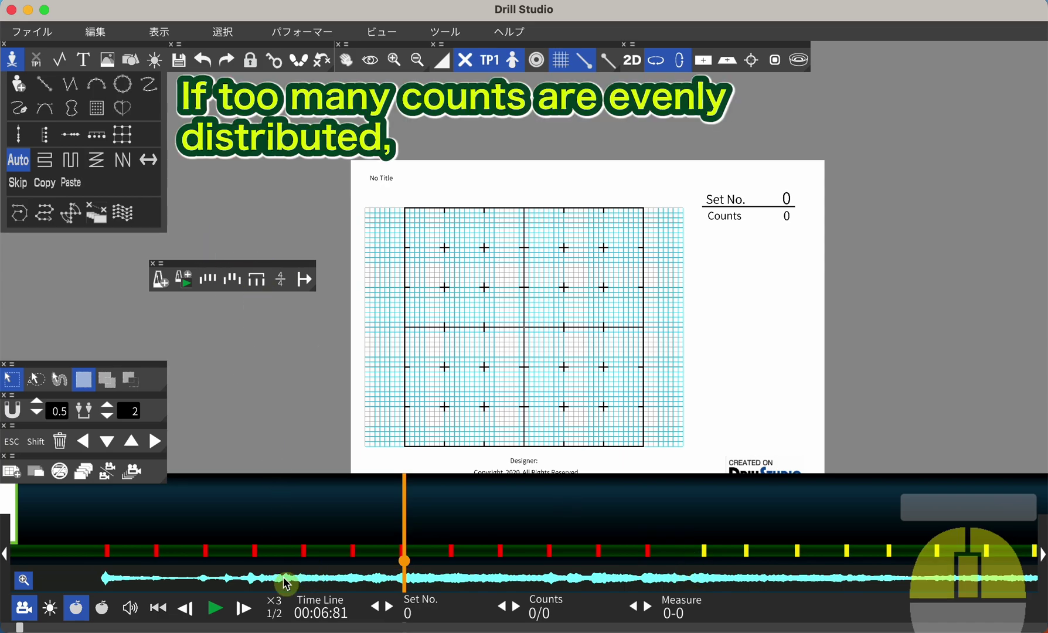
pyautogui.moveTo(270, 569); pyautogui.dragTo(255, 562)
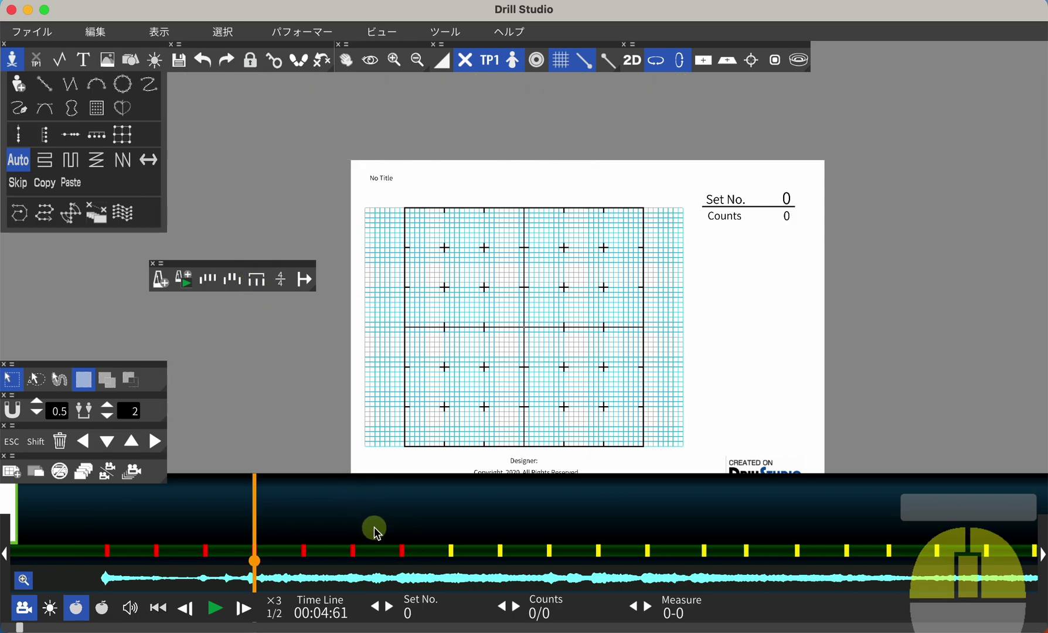
# Delete the disturbed counts and set playback to start just before the gap.
pyautogui.press('space')
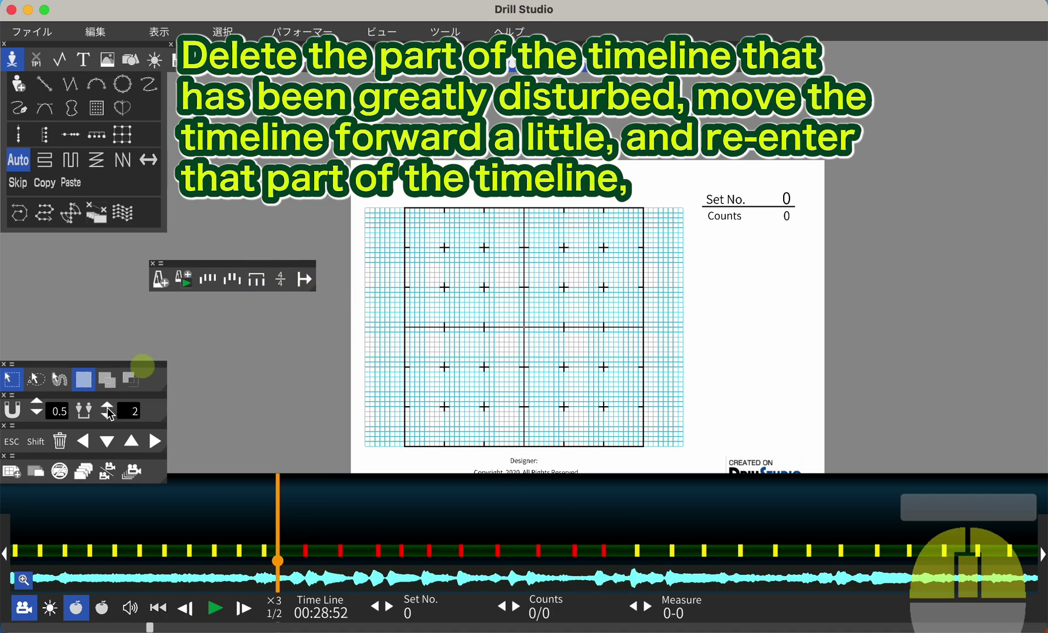
pyautogui.moveTo(67, 442); pyautogui.dragTo(483, 441)
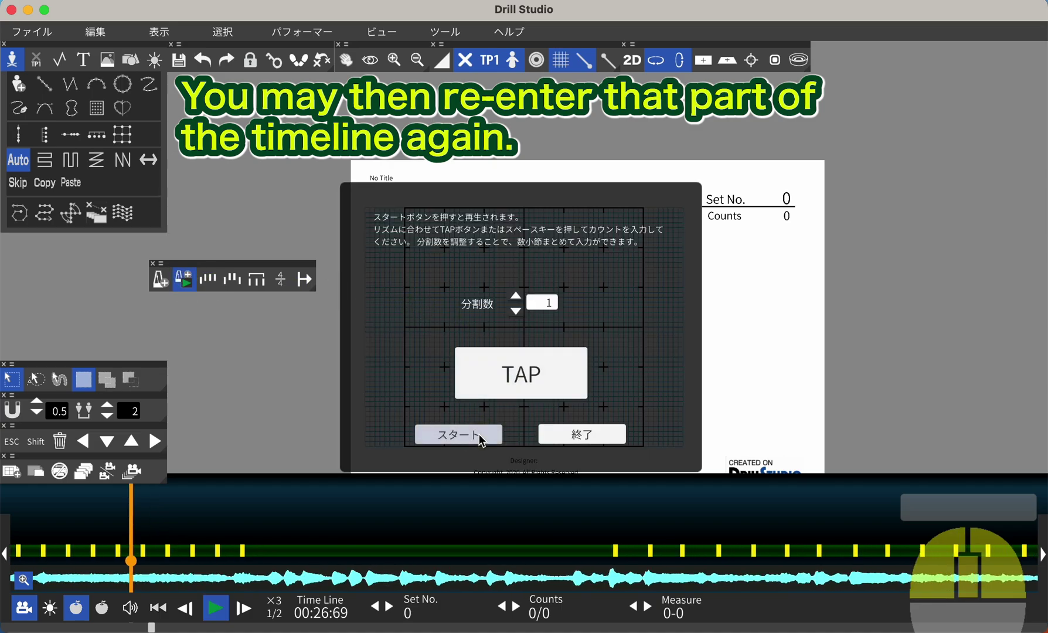
# Re-tap counts with 4 divisions per tap on each bar's first beat up to about 01:12.
pyautogui.press('space')
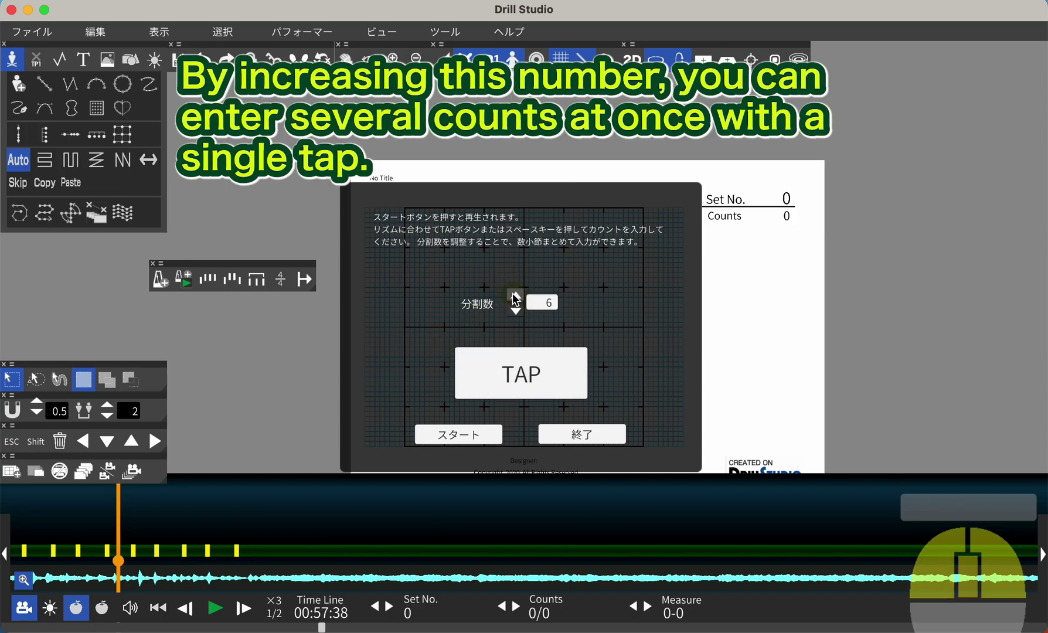
pyautogui.moveTo(518, 296); pyautogui.dragTo(520, 312)
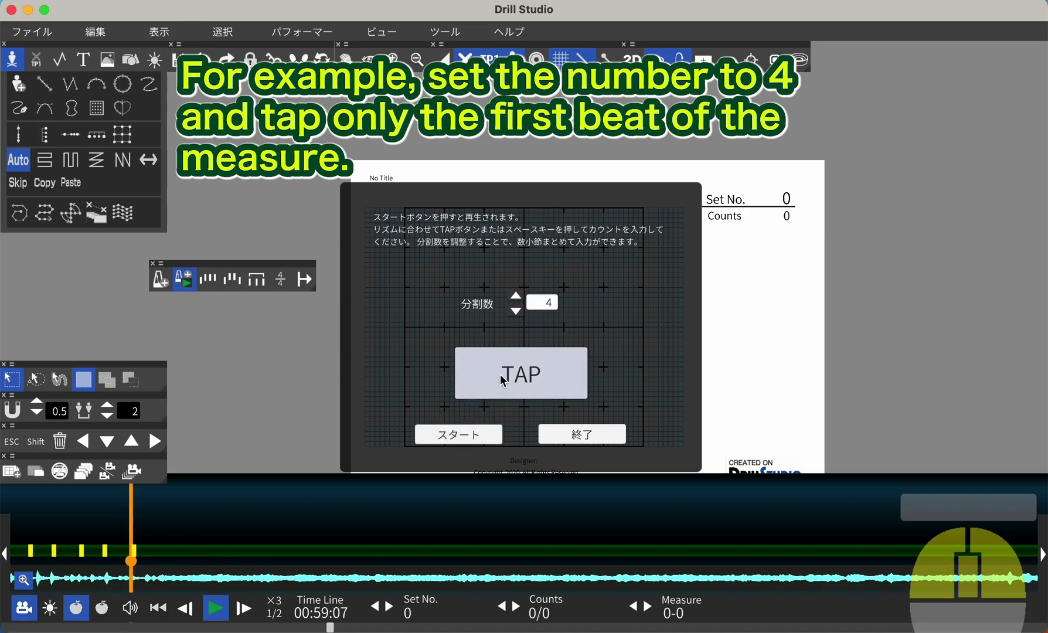
pyautogui.click(506, 377)
pyautogui.rightClick(506, 378)
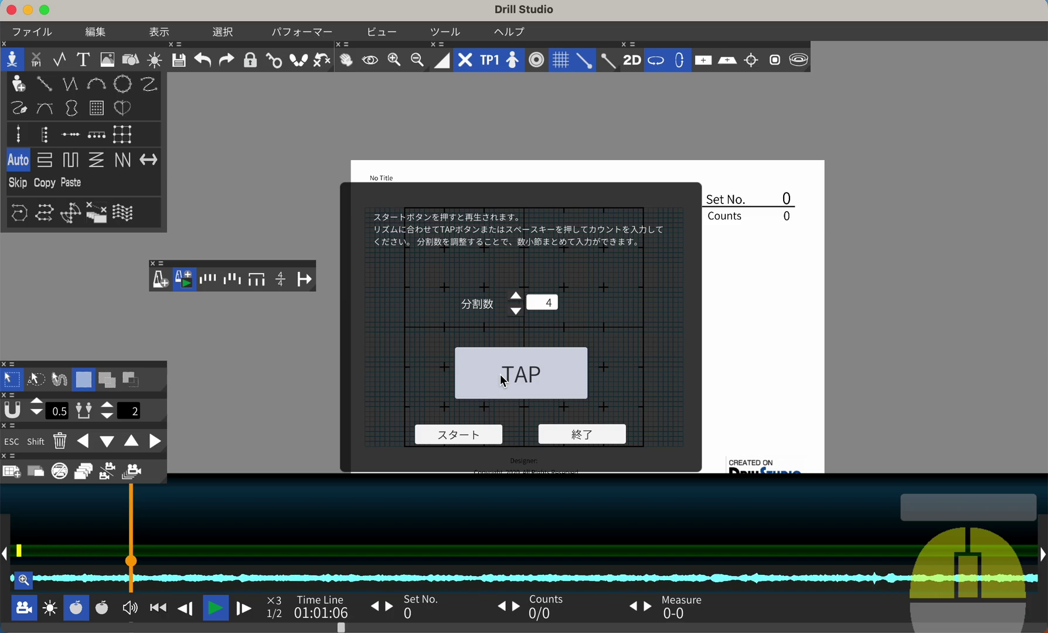
pyautogui.click(506, 378)
pyautogui.rightClick(506, 378)
pyautogui.moveTo(506, 377); pyautogui.dragTo(506, 377)
pyautogui.click(506, 377)
# Cancel the tempo-and-count dialog at tempo 120, 500 counts without adding counts.
pyautogui.rightClick(506, 378)
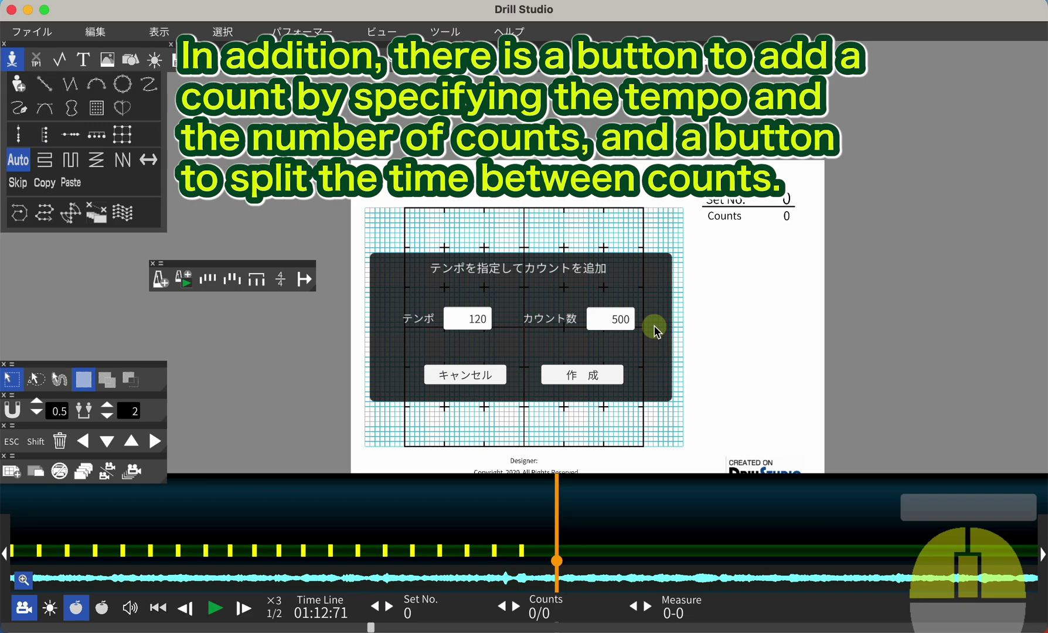
pyautogui.click(612, 325)
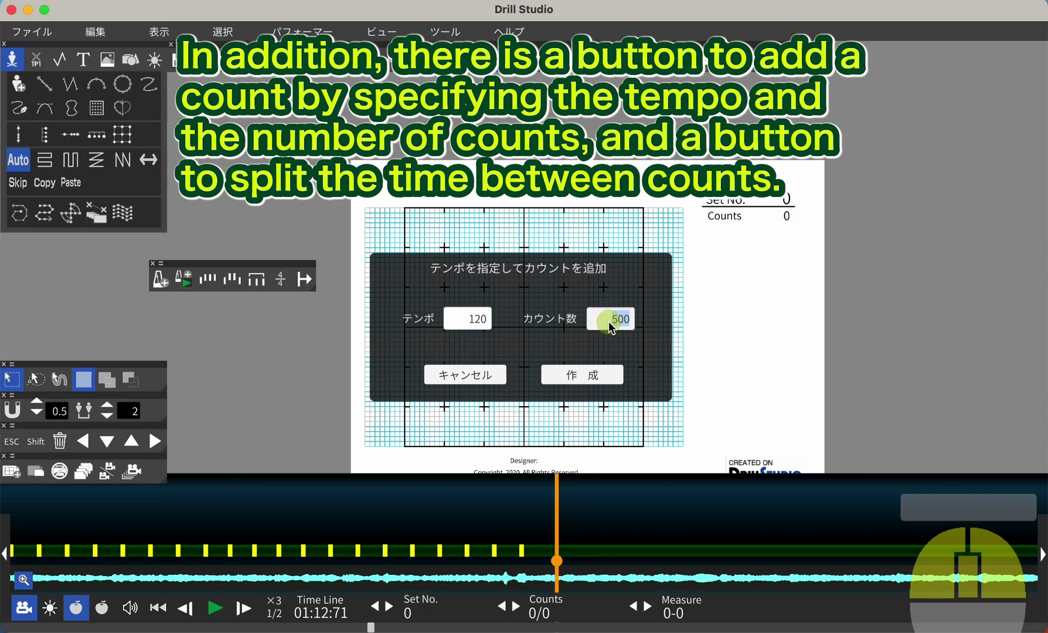
pyautogui.click(602, 381)
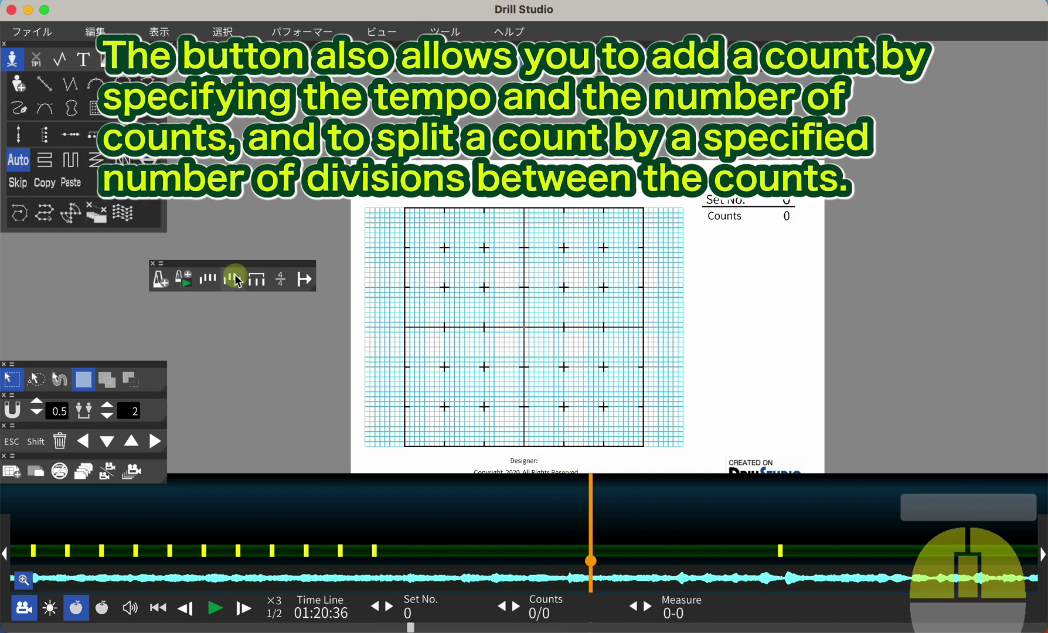
pyautogui.click(241, 277)
pyautogui.moveTo(595, 336); pyautogui.dragTo(628, 363)
pyautogui.click(619, 371)
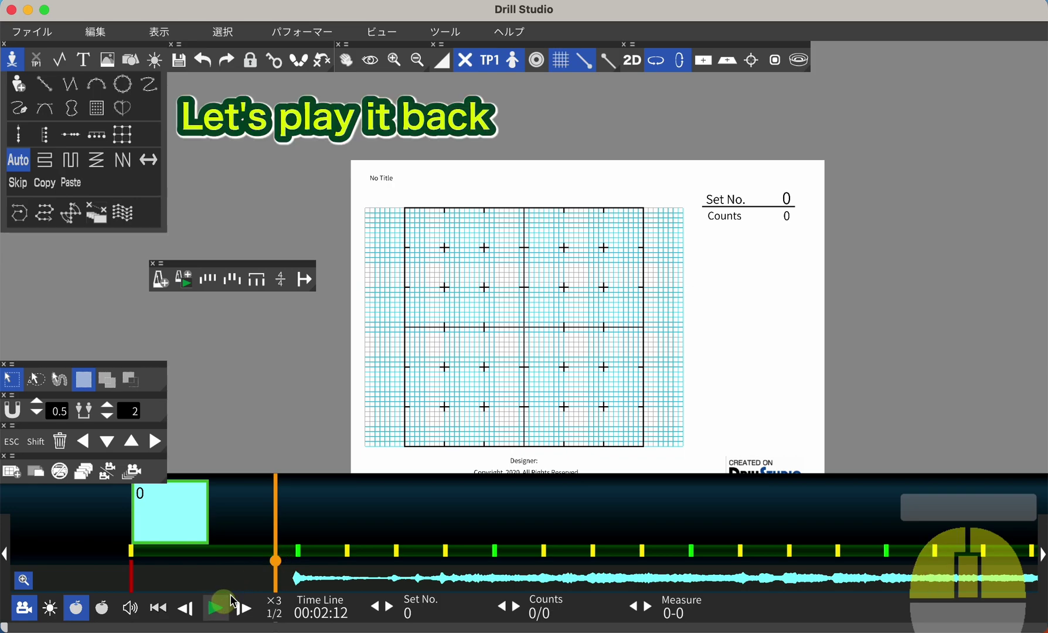
# Play the song start and skip ahead to check the green first-beat markers of each measure.
pyautogui.click(216, 608)
pyautogui.rightClick(215, 608)
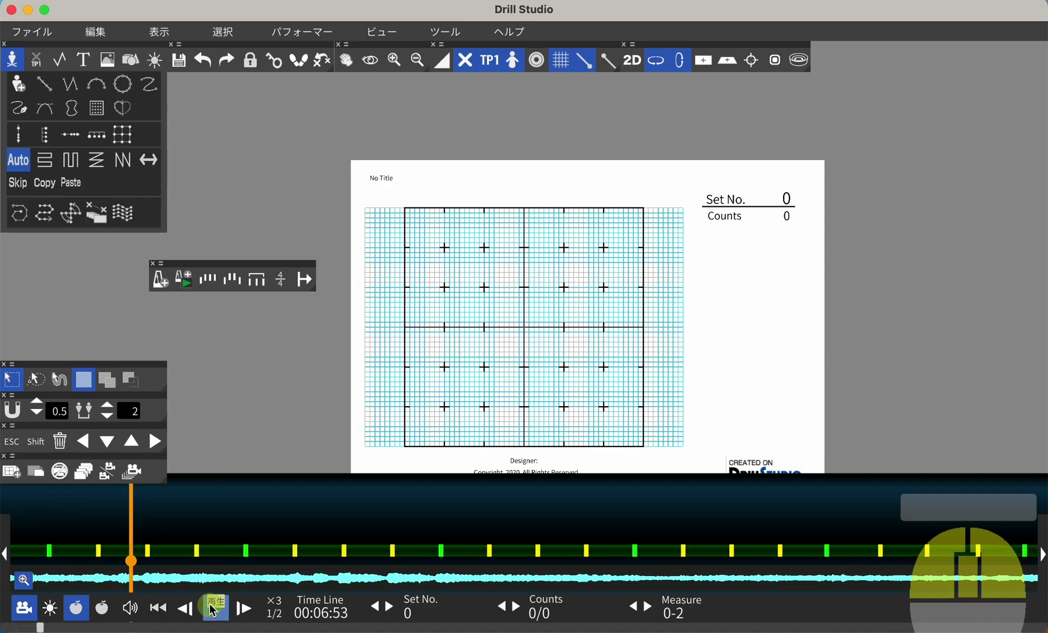
pyautogui.moveTo(215, 607); pyautogui.dragTo(165, 612)
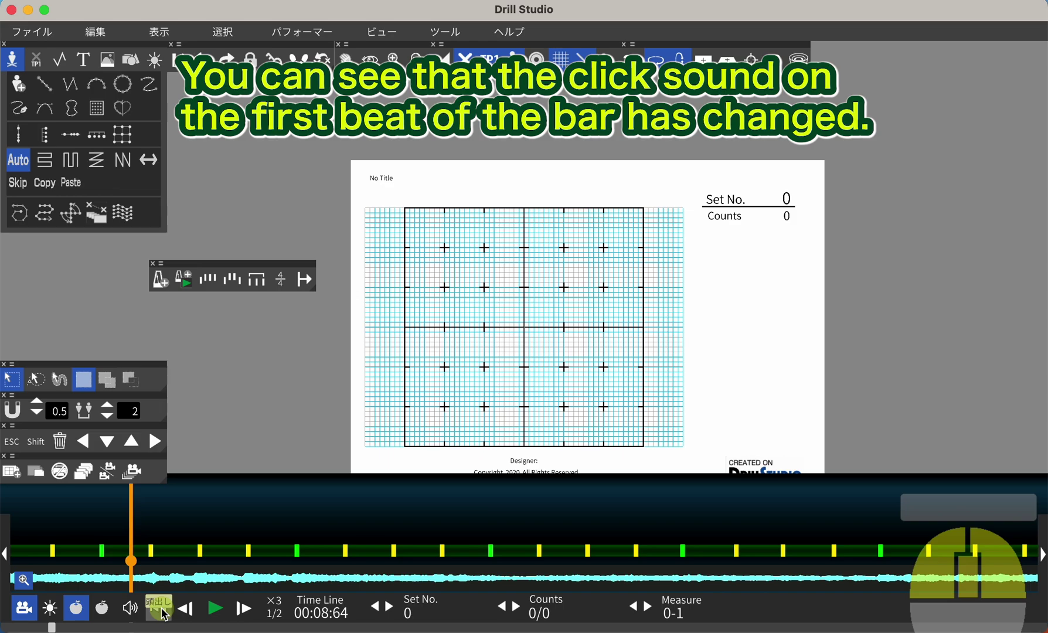